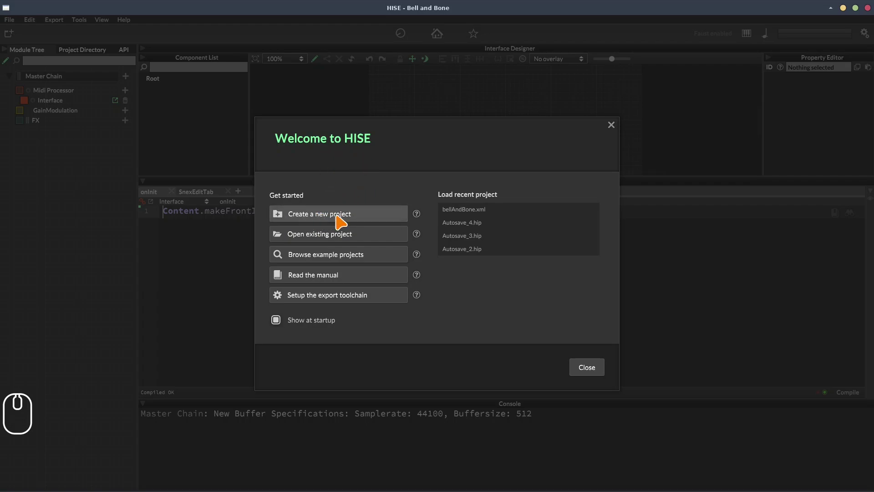
Create the new project rustic_violin from the Welcome screen and bring up Thunar at Documents
click(335, 217)
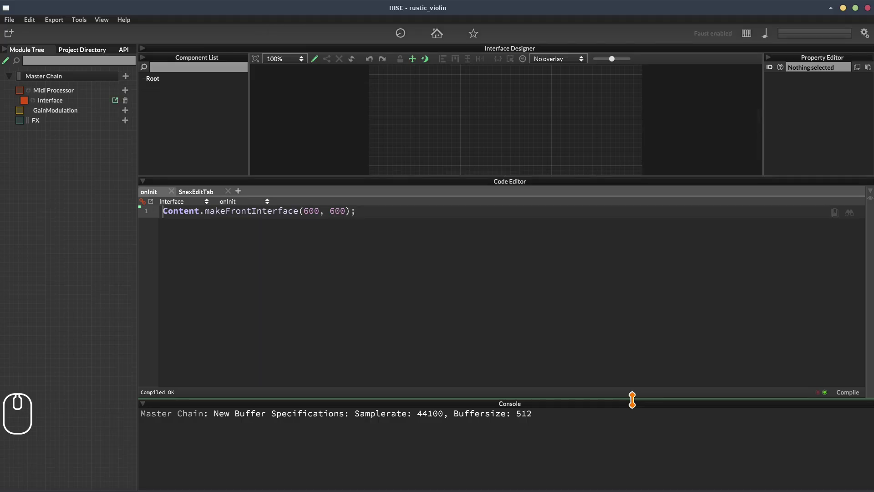
key(super+e)
drag(219, 9, 459, 206)
drag(462, 205, 406, 201)
Navigate into HISE Projects / rustic_violin to list its subfolders
click(405, 201)
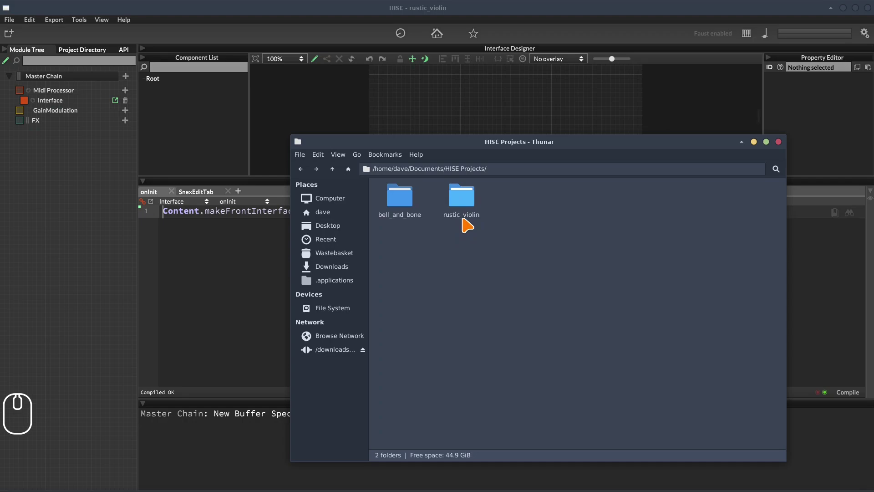
click(469, 222)
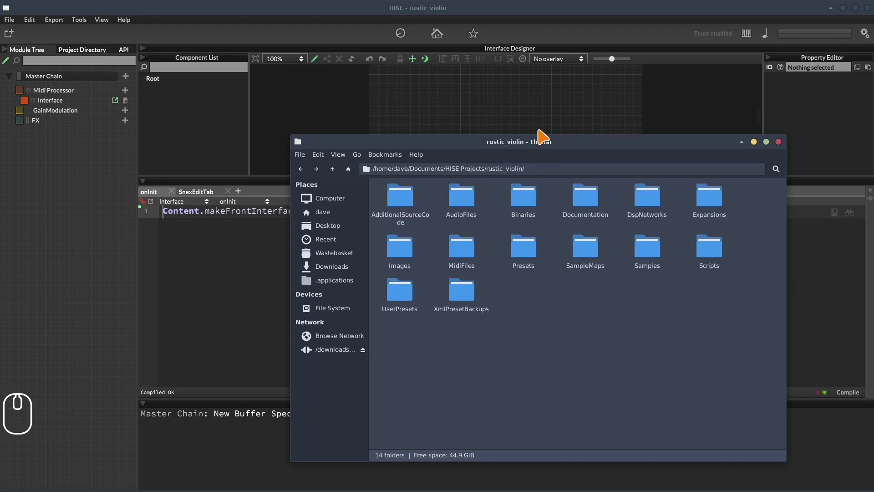
drag(548, 144, 489, 305)
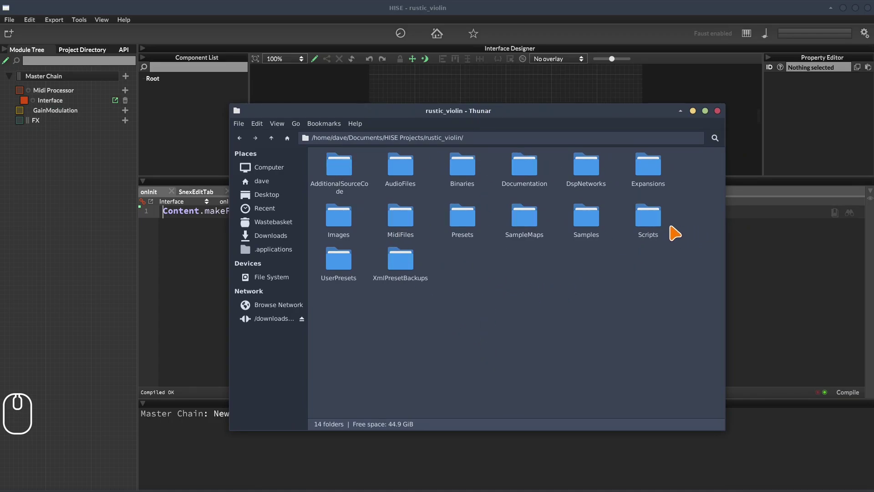
Peek inside the Scripts and XmlPresetBackups folders, which are empty
click(657, 223)
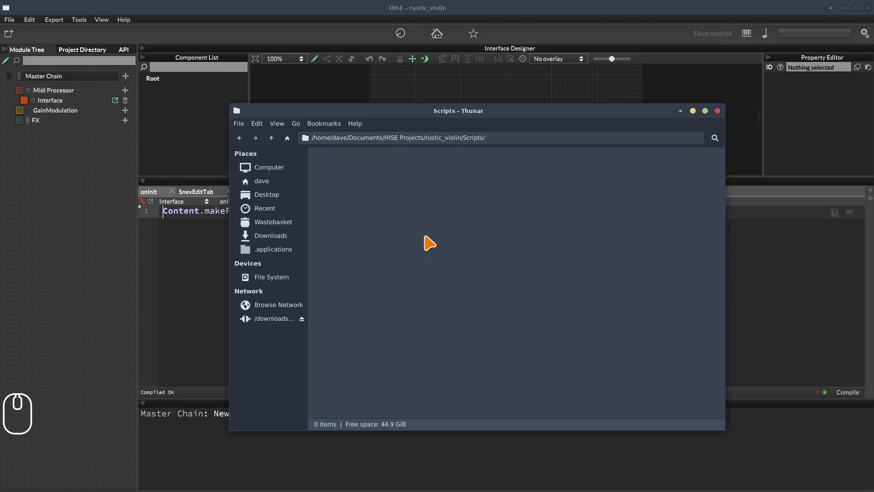
click(416, 264)
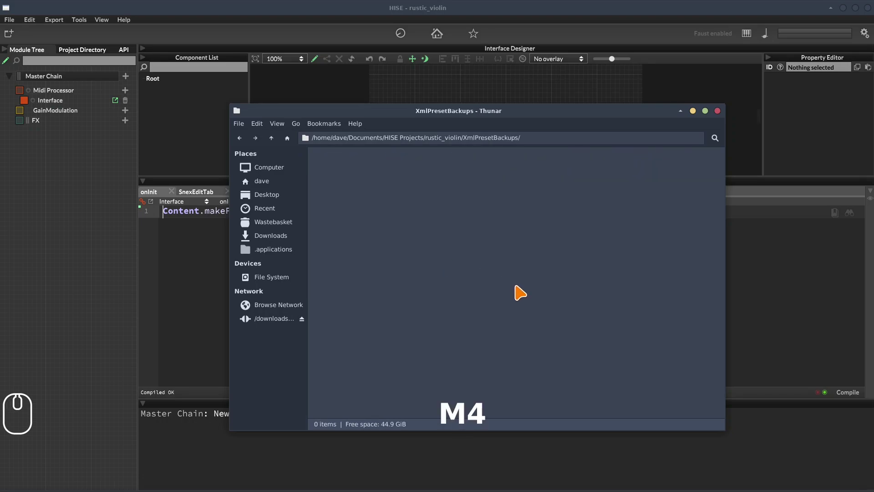
drag(522, 289, 464, 265)
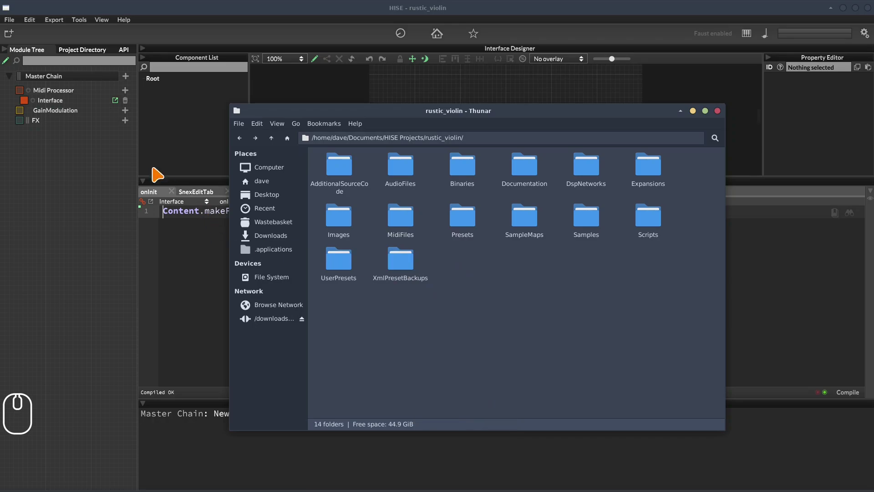
Start File > Save XML, pointing at XmlPresetBackups with the name rustic_violin.xml
drag(18, 27, 495, 239)
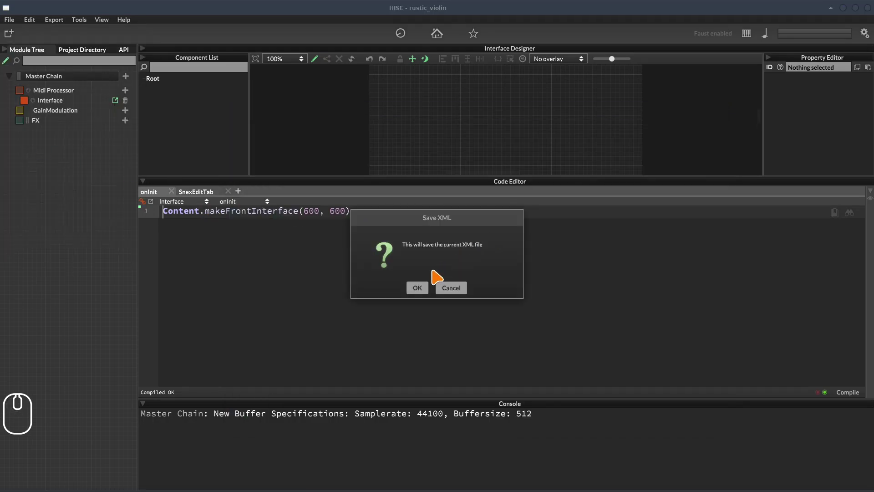
click(423, 289)
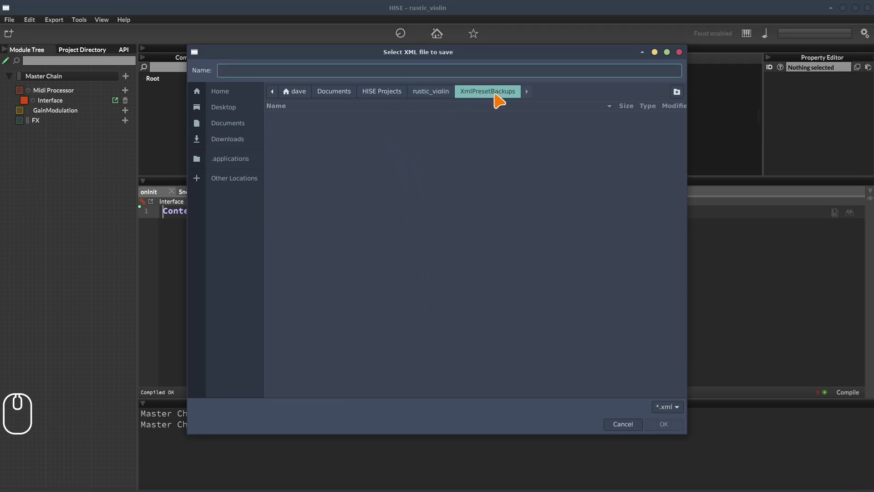
click(488, 70)
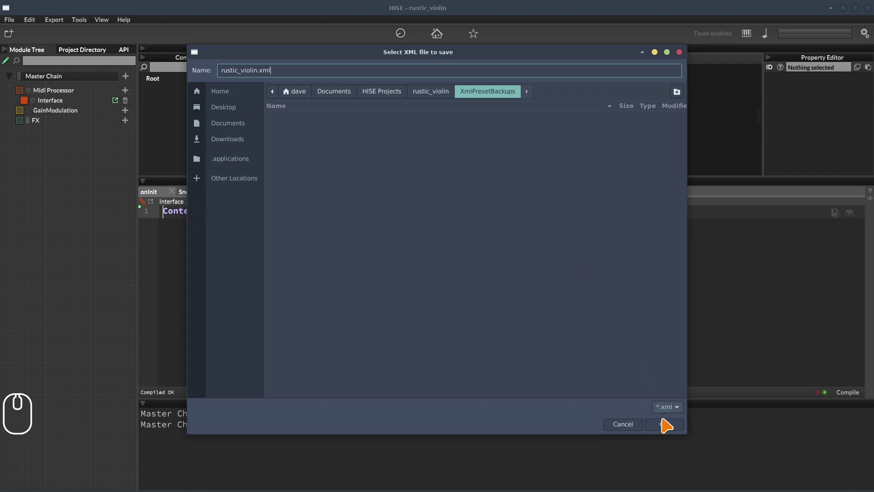
Save the XML backup, then save the project as the rustic_violin preset and confirm the prompt
click(669, 428)
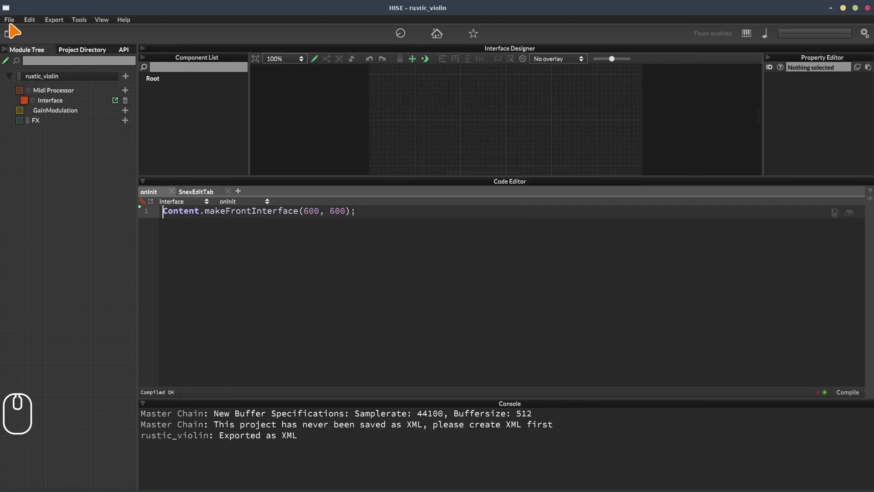
drag(16, 25, 350, 287)
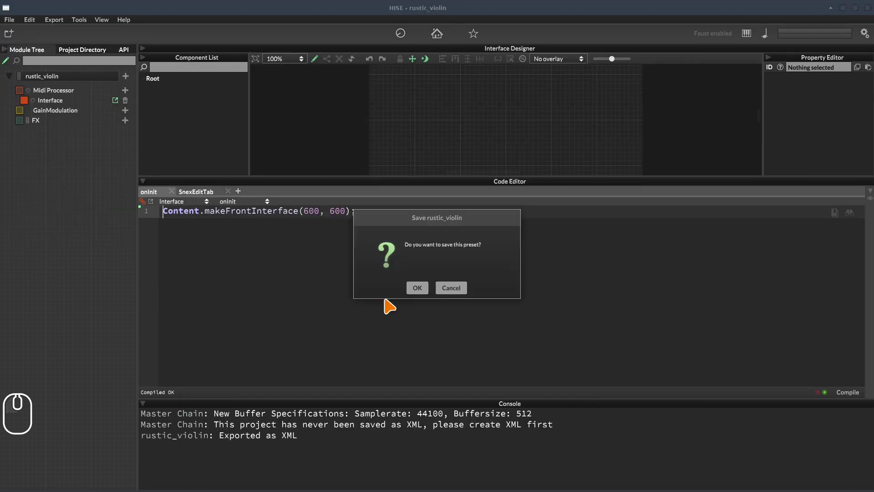
click(425, 292)
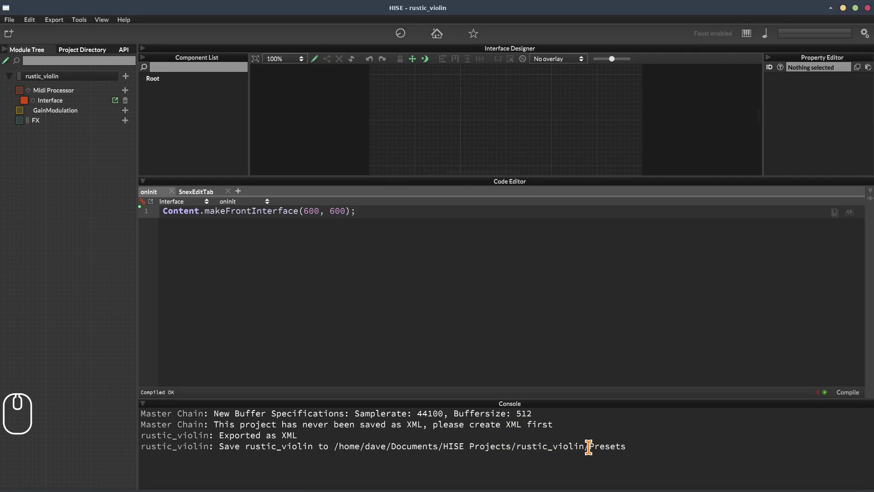
click(588, 442)
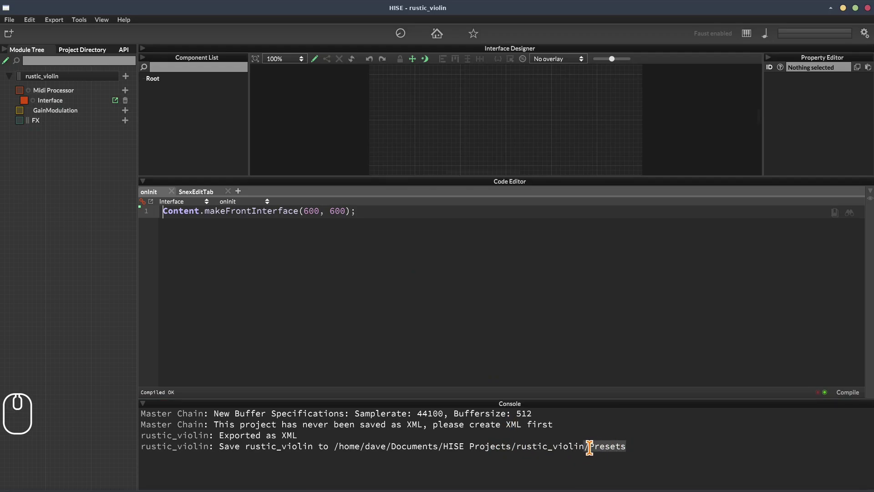
Show the rustic_violin project folder in Thunar via Alt+S
key(alt+s)
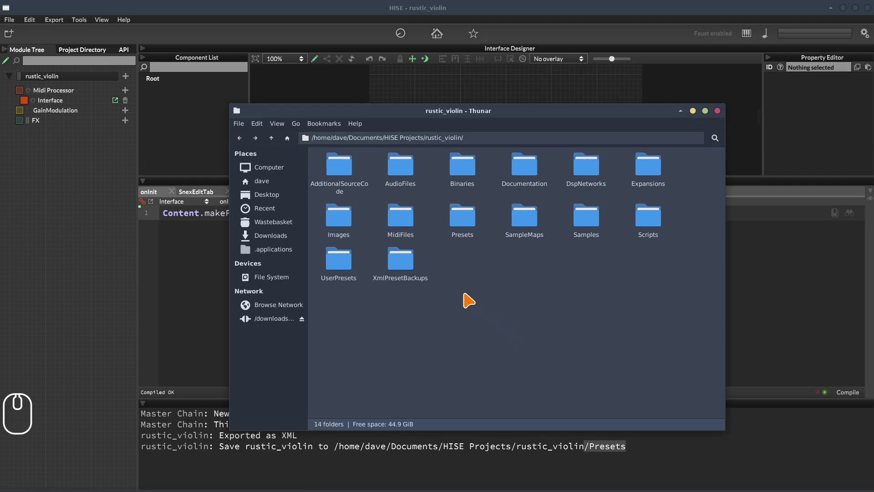
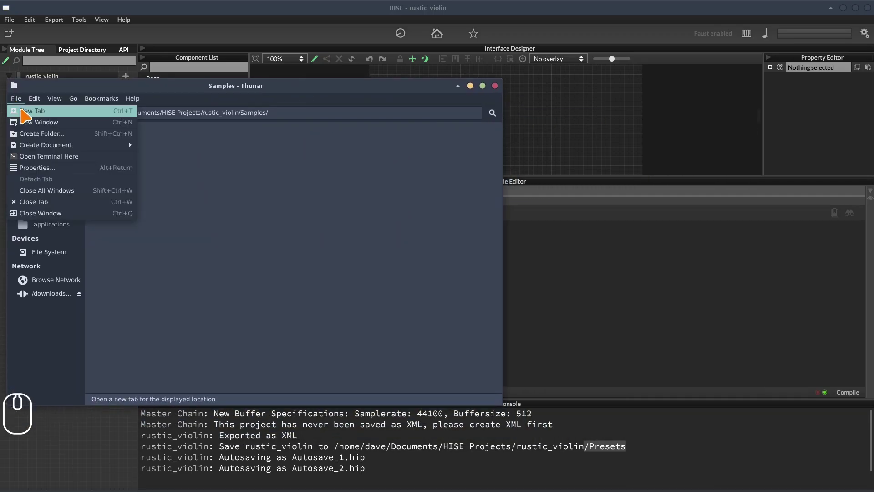
In a second Thunar window, navigate to the Desktop and into its Samples folder
click(32, 126)
click(493, 176)
click(465, 176)
click(452, 189)
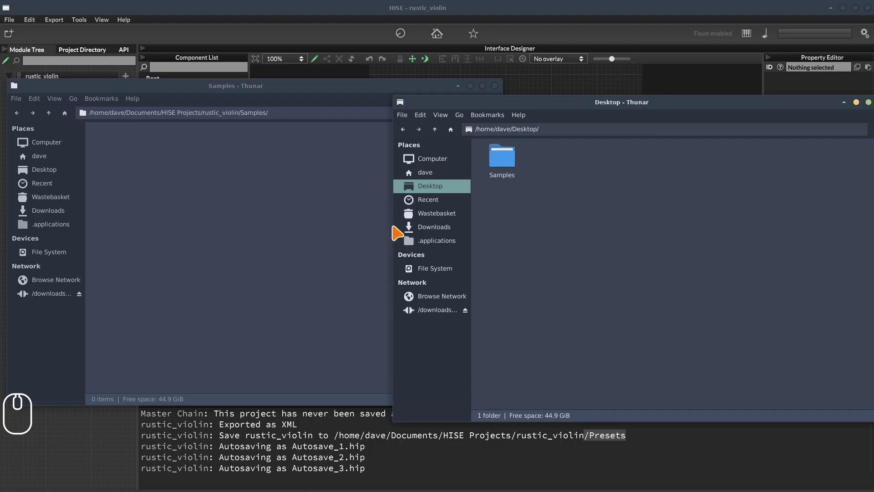